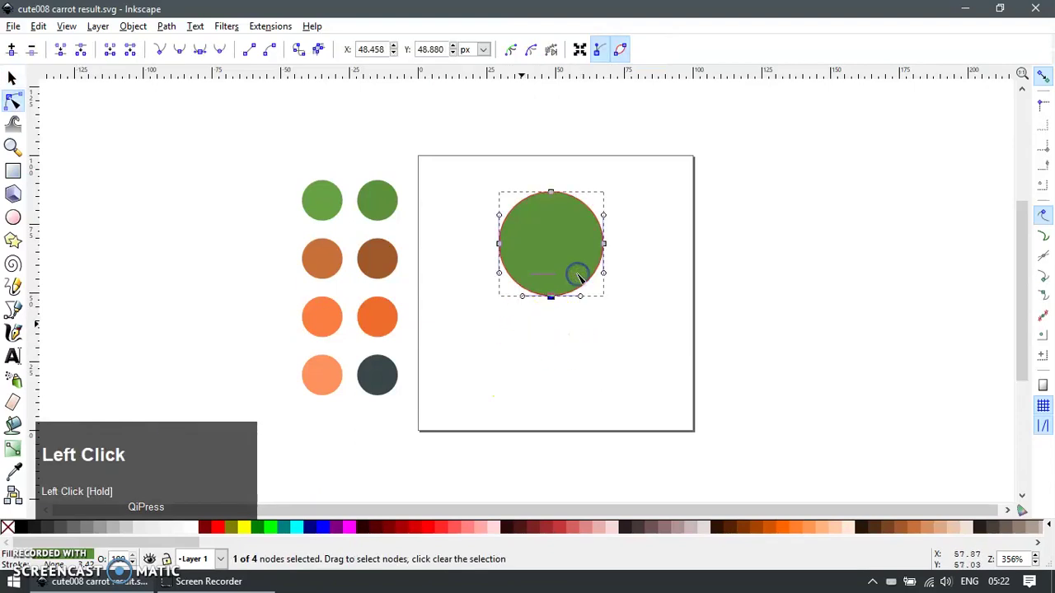
# Pull the circle's bottom node down into a tapered carrot point
pyautogui.press('Down')
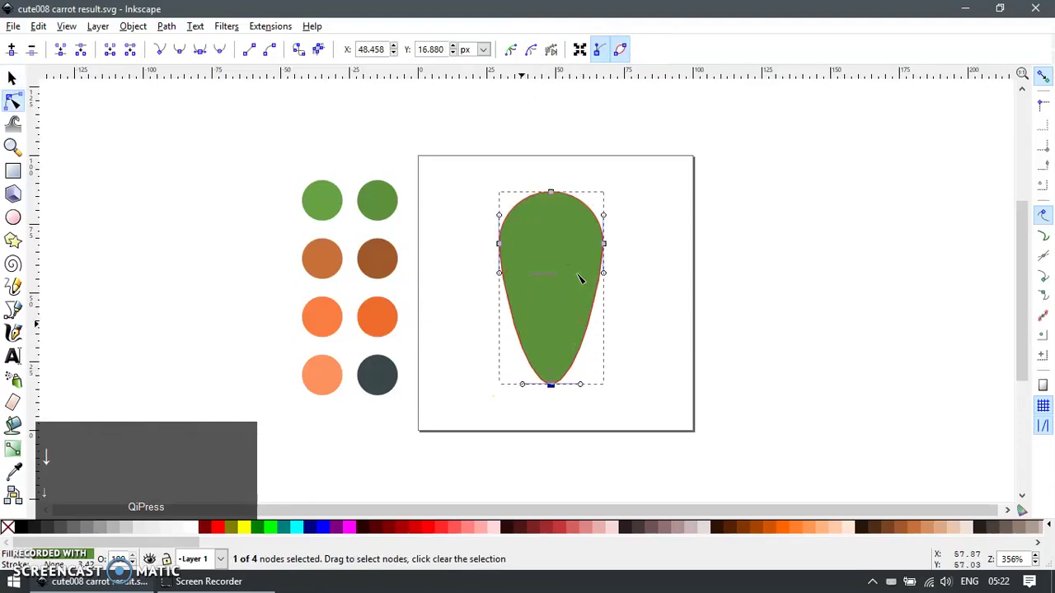
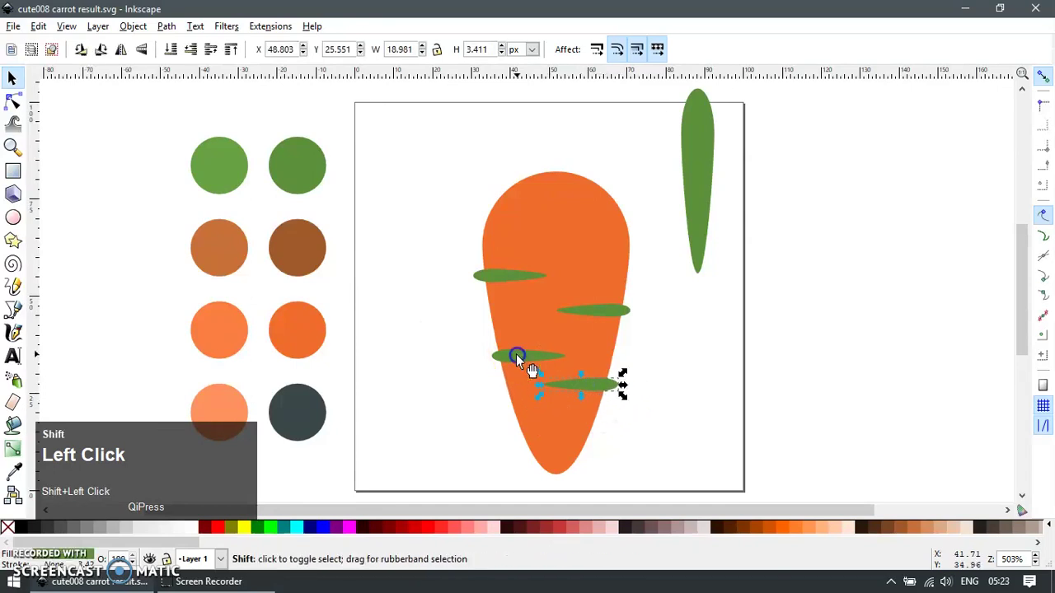
# Reposition two green streaks across the carrot body
pyautogui.moveTo(622, 399); pyautogui.dragTo(619, 320)
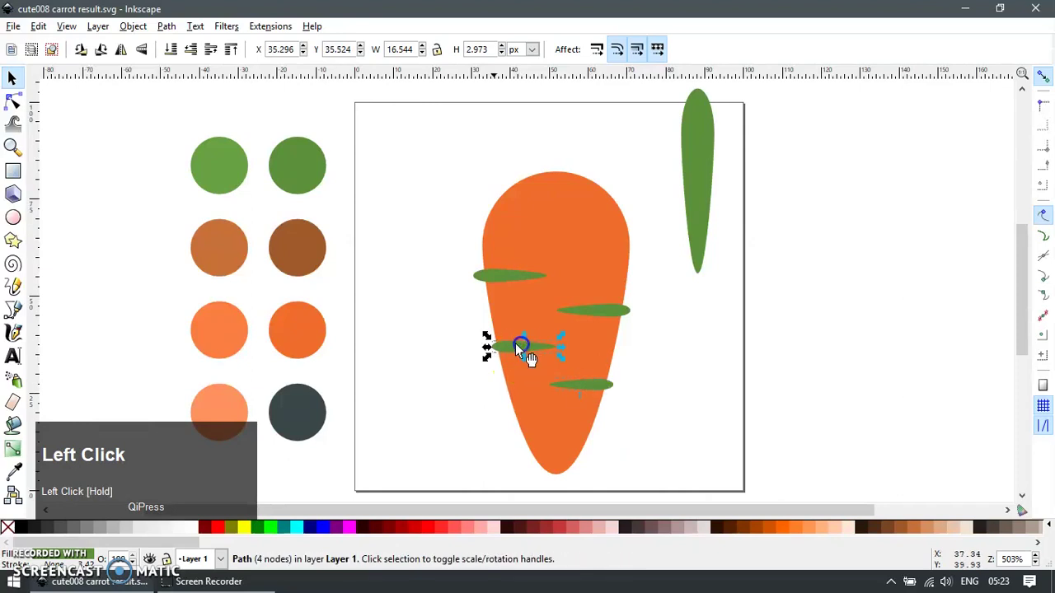
pyautogui.moveTo(619, 320); pyautogui.dragTo(327, 357)
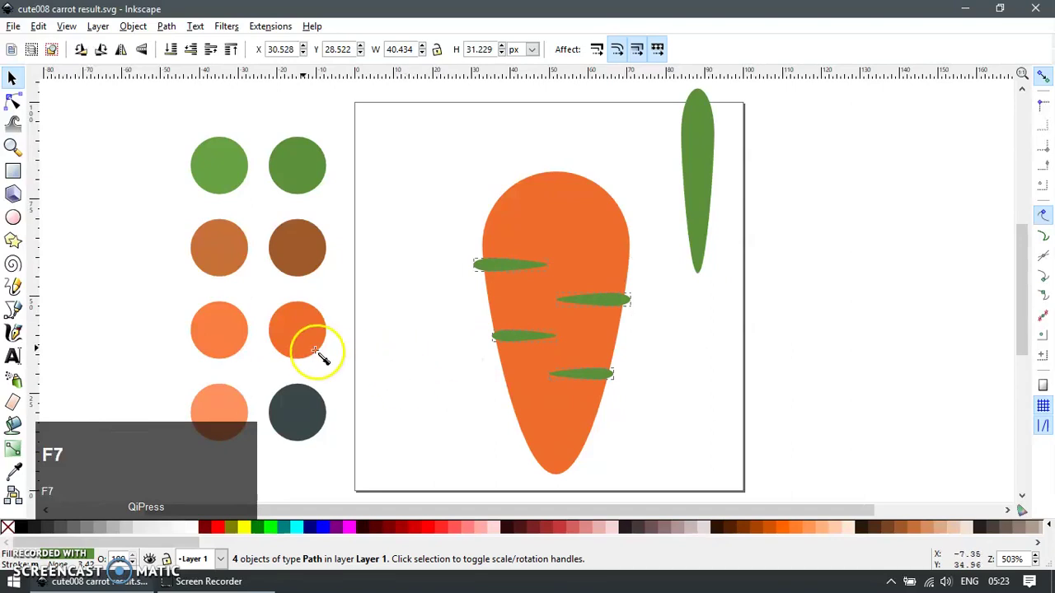
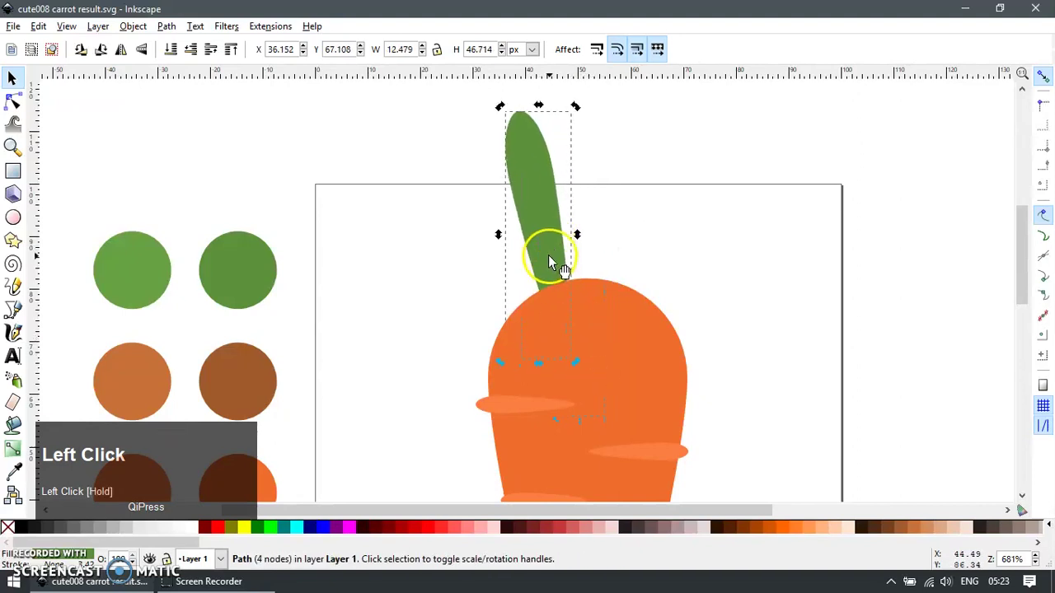
# Duplicate the leaf twice and tilt the copies outward to either side
pyautogui.press('ctrl+d')
pyautogui.click(548, 223)
pyautogui.press('h')
pyautogui.moveTo(587, 230); pyautogui.dragTo(643, 267)
pyautogui.press('ctrl+d')
pyautogui.moveTo(649, 255); pyautogui.dragTo(491, 234)
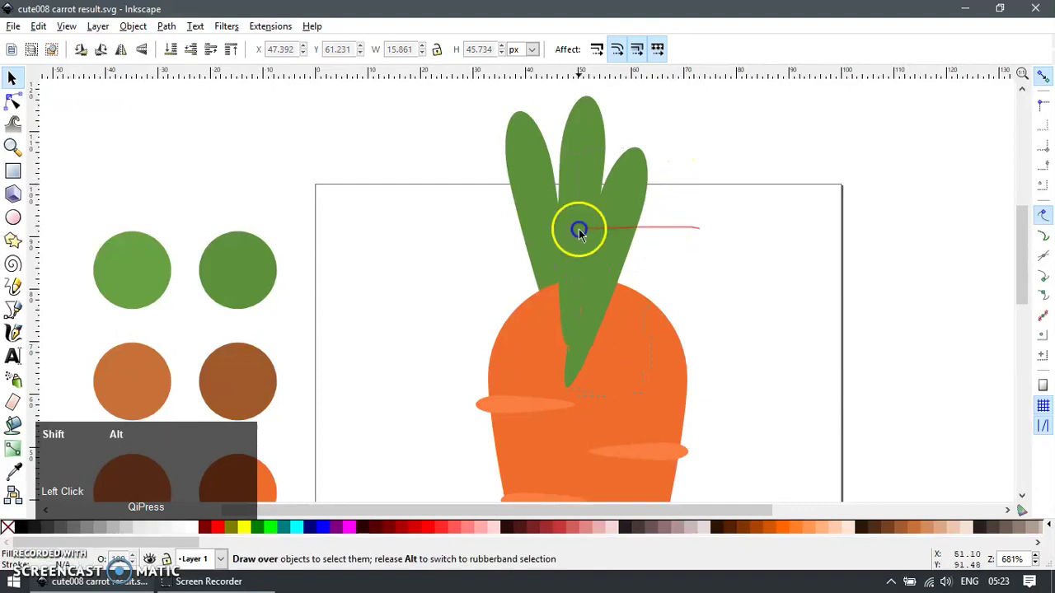
# Select all three leaves and enlarge them together
pyautogui.press('End')
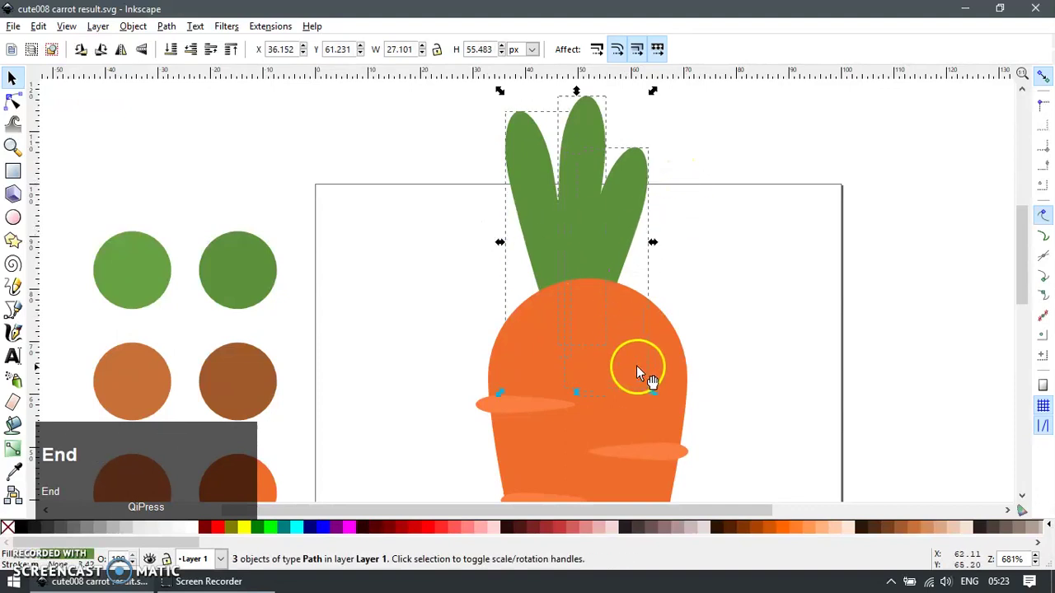
pyautogui.moveTo(686, 421); pyautogui.dragTo(657, 236)
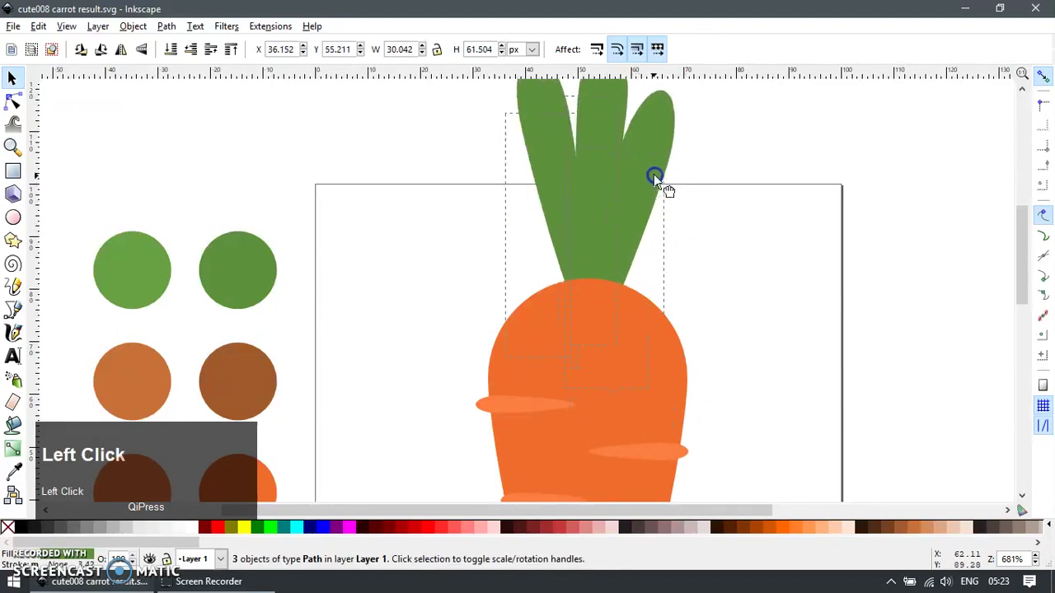
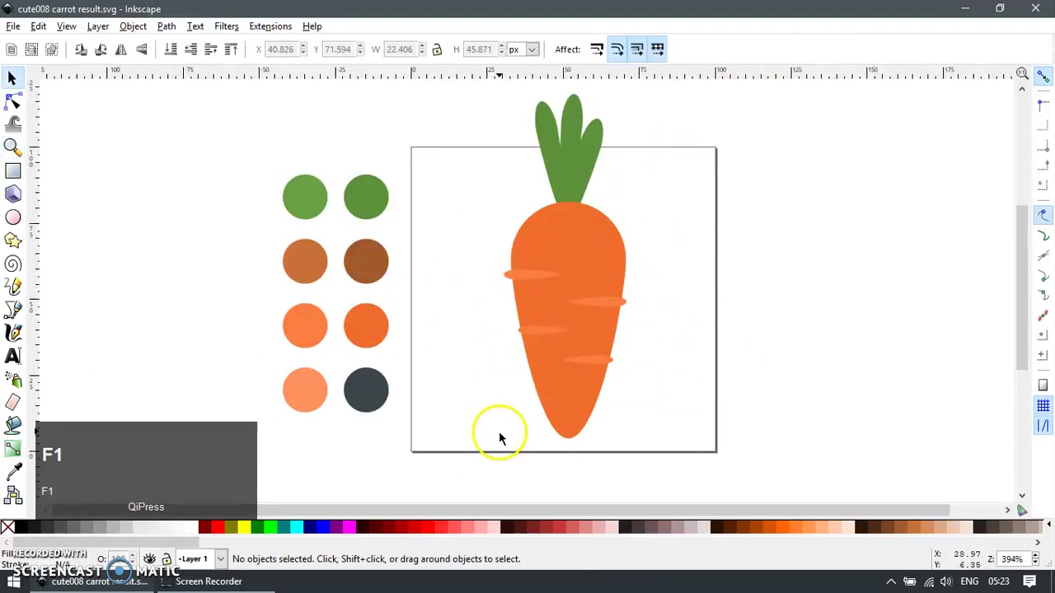
# Draw a jagged freehand soil outline at the carrot's base
pyautogui.press('p')
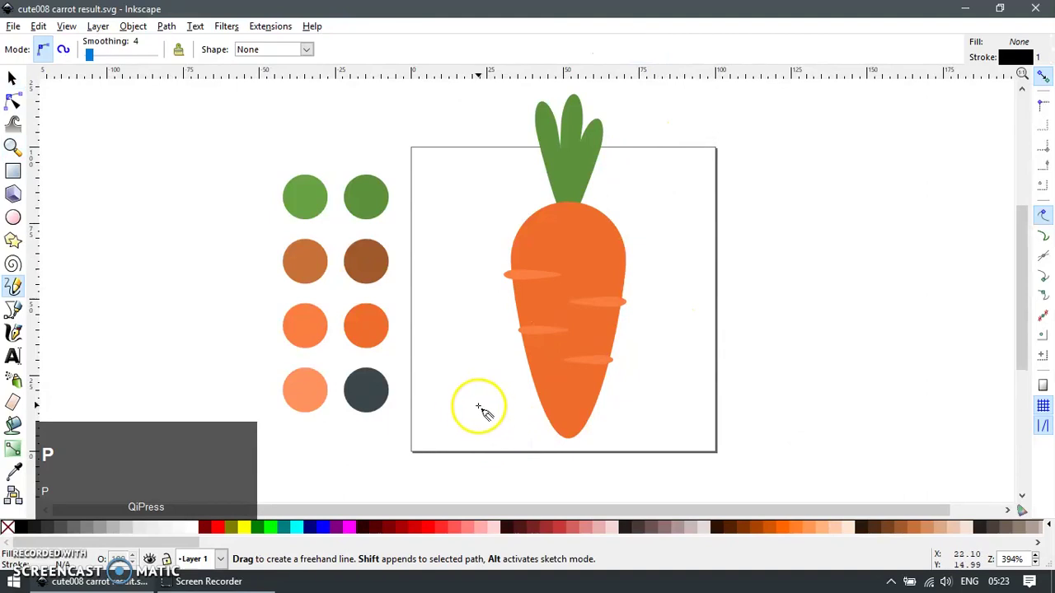
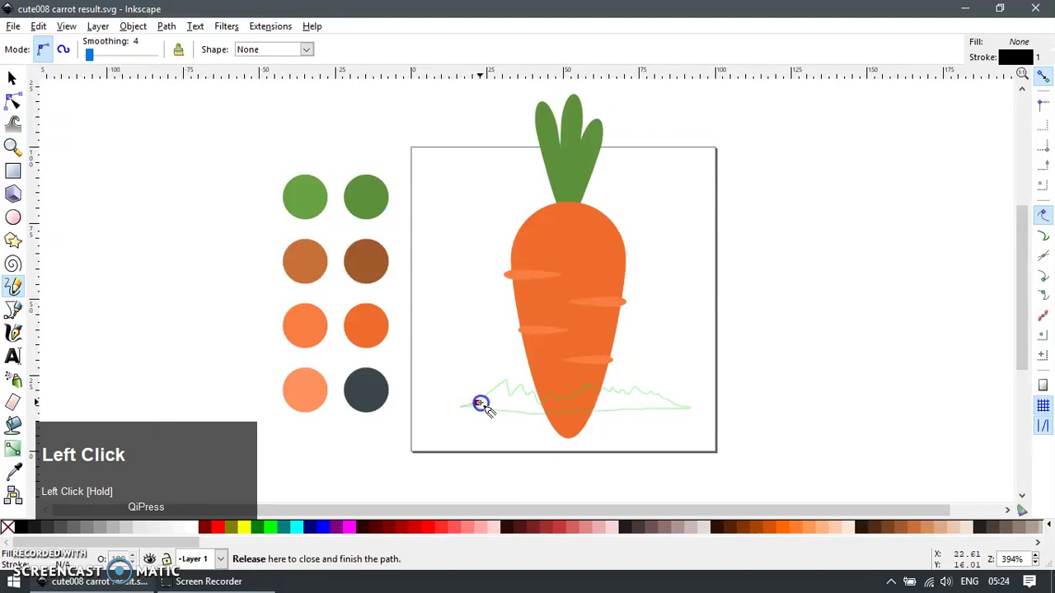
pyautogui.press('F1')
pyautogui.press('ctrl+l')
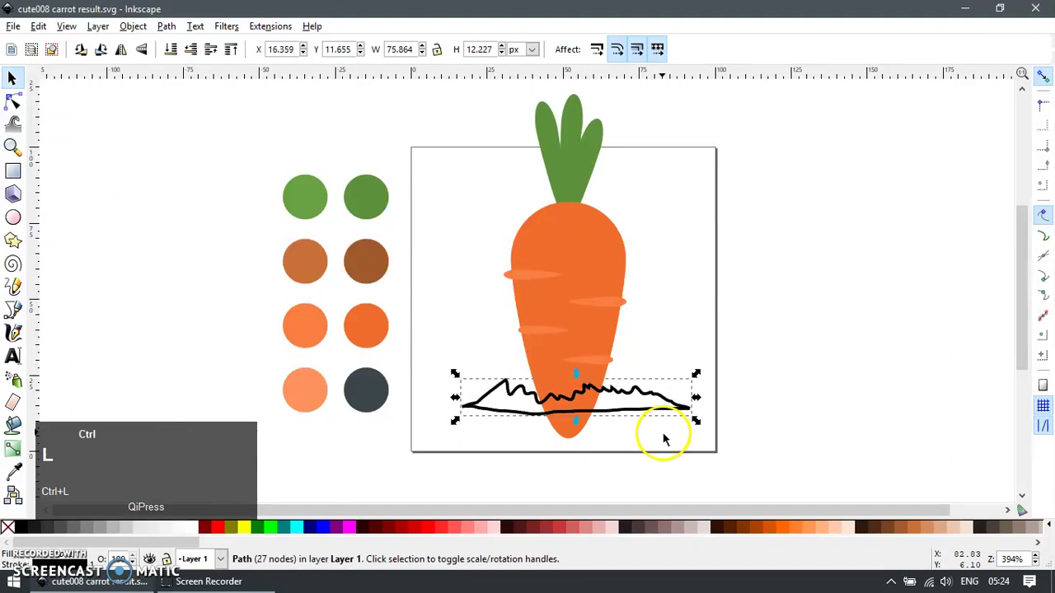
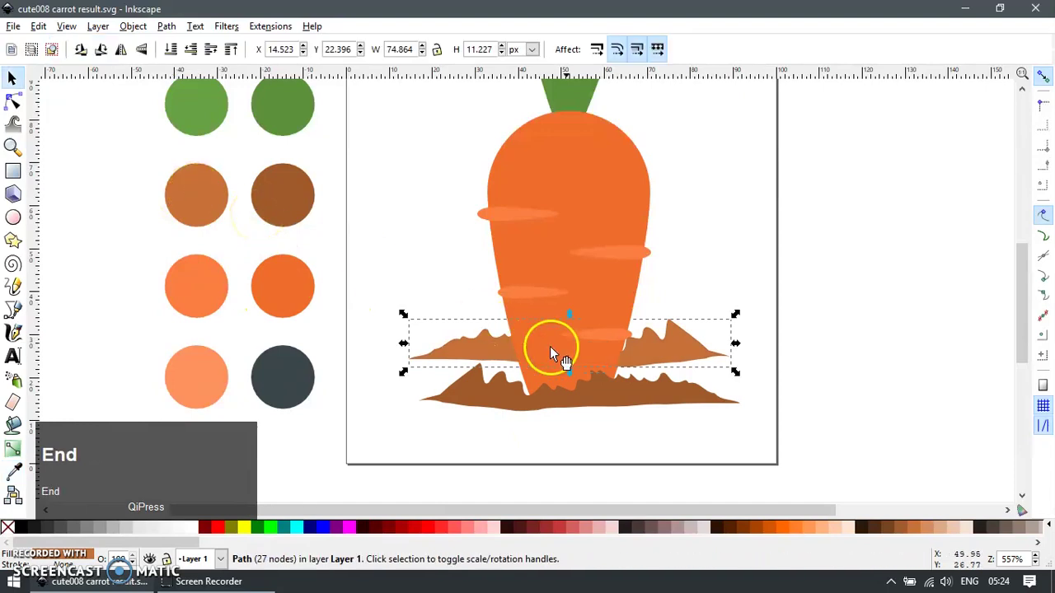
# Move the lighter soil copy onto the dark soil and stretch it narrower and taller
pyautogui.moveTo(685, 357); pyautogui.dragTo(637, 374)
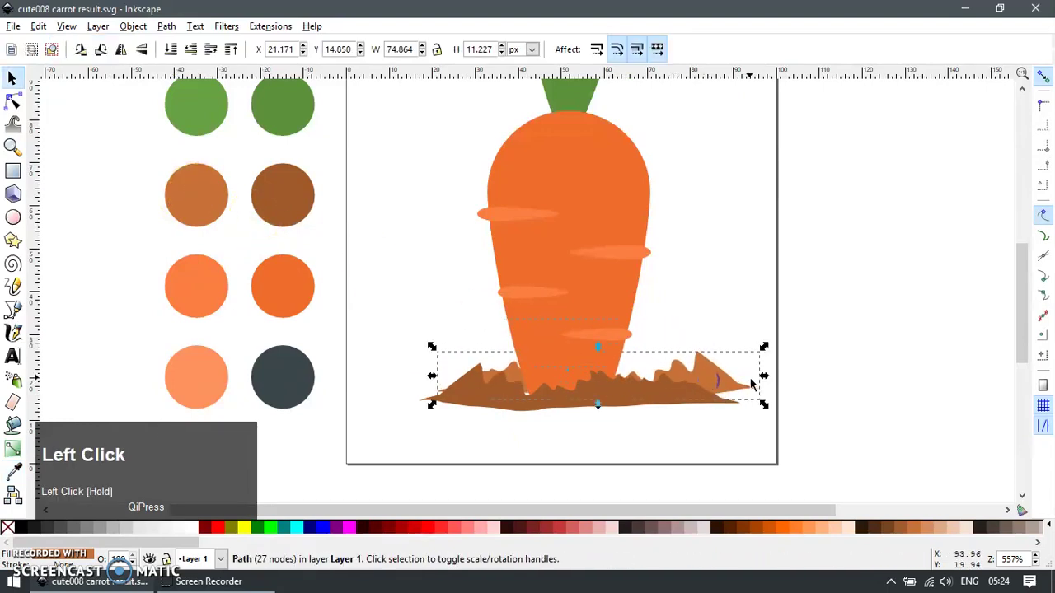
pyautogui.scroll(3)
pyautogui.moveTo(522, 334); pyautogui.dragTo(389, 427)
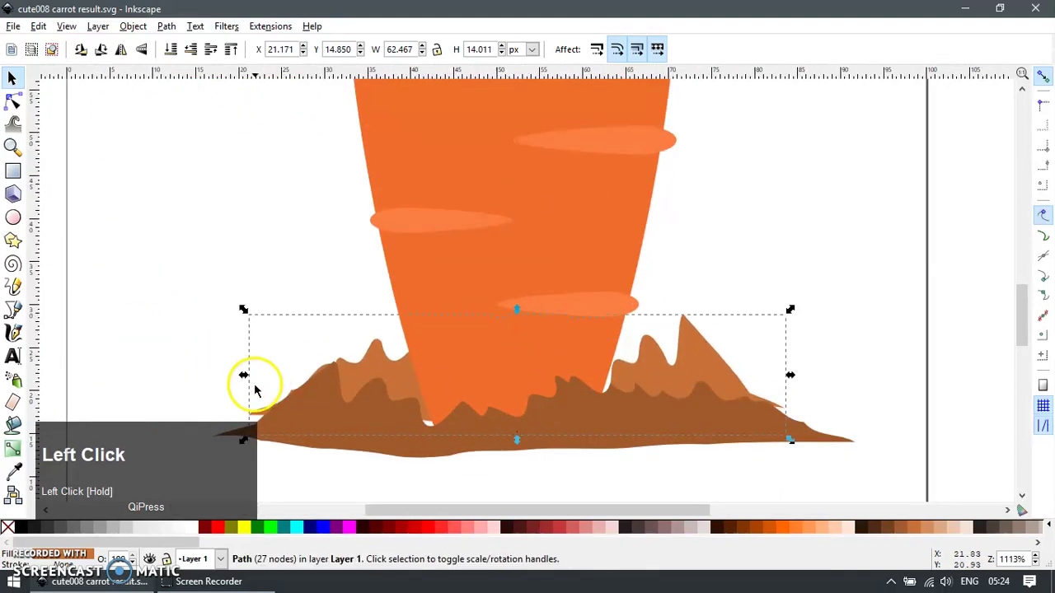
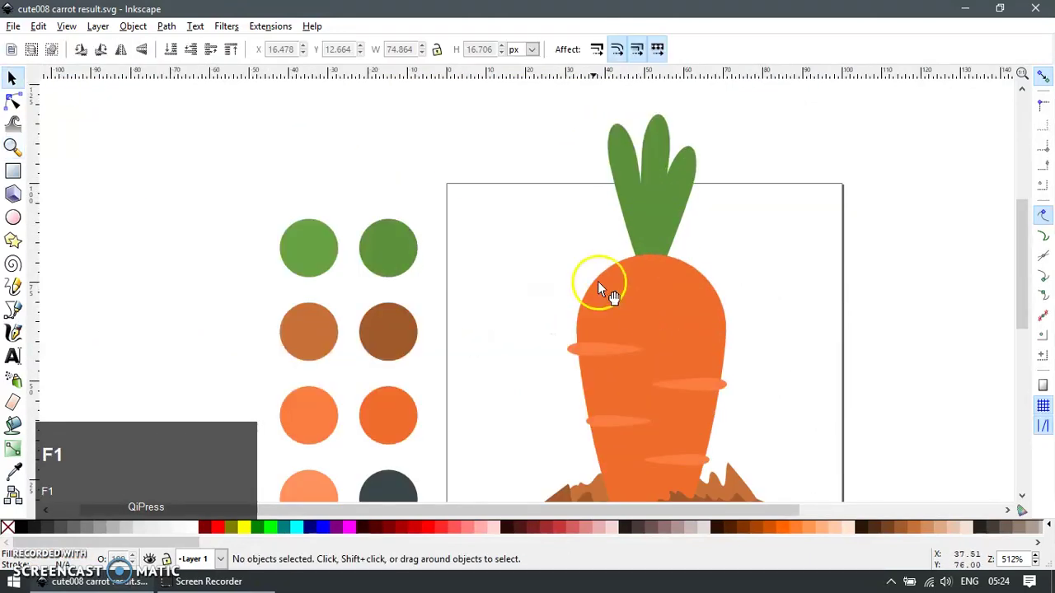
# Draw a short straight highlight line across the carrot top and start node editing
pyautogui.scroll(3)
pyautogui.press('b')
pyautogui.click(572, 368)
pyautogui.press('Return')
pyautogui.press('F1')
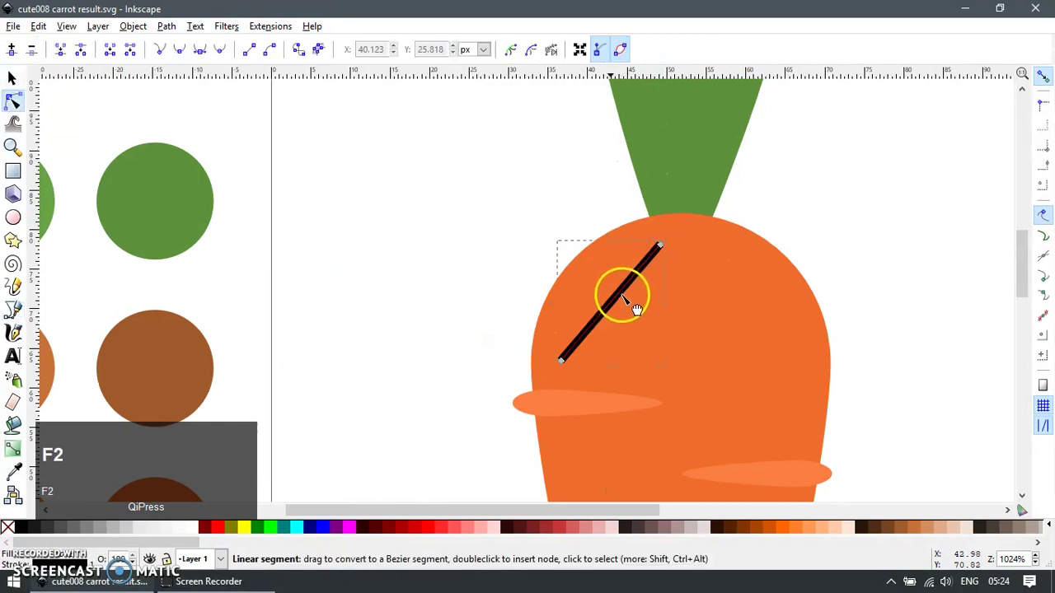
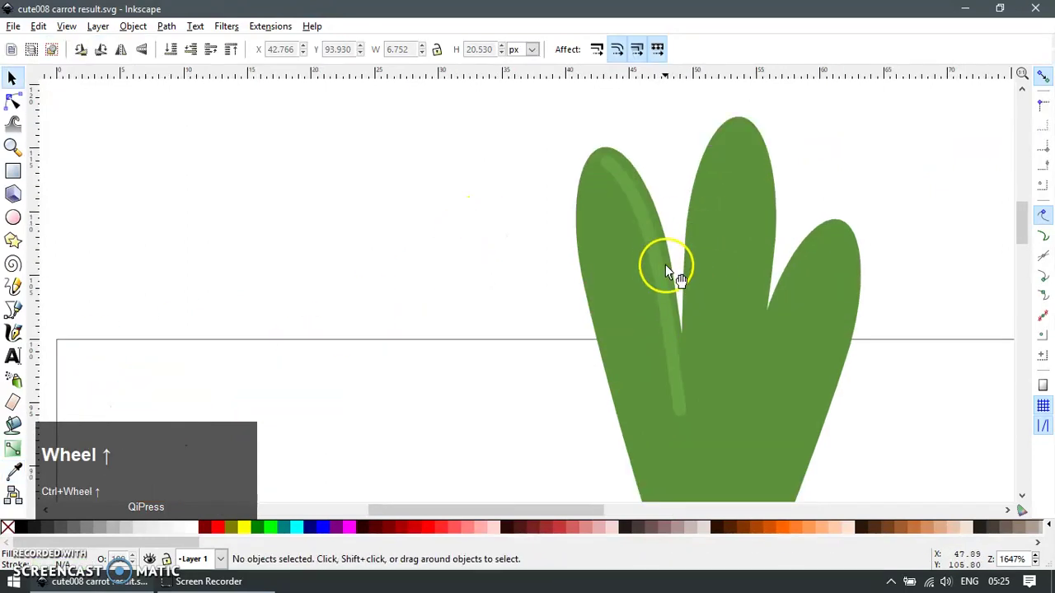
# Copy the left leaf's light green highlight onto the middle leaf and reshape it
pyautogui.click(665, 272)
pyautogui.press('ctrl+d')
pyautogui.click(660, 270)
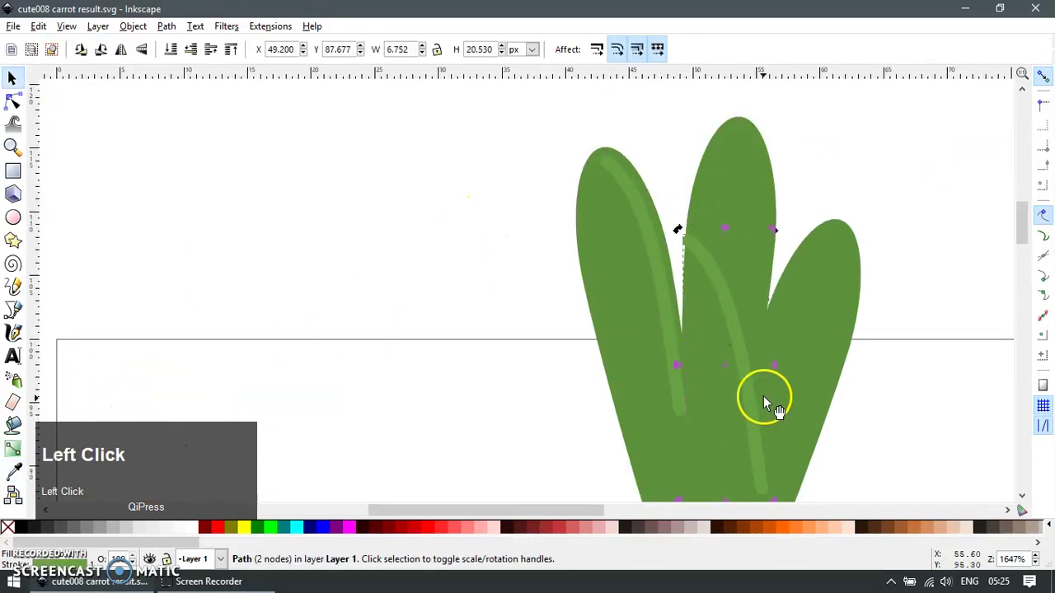
pyautogui.press(']')
pyautogui.press('F2')
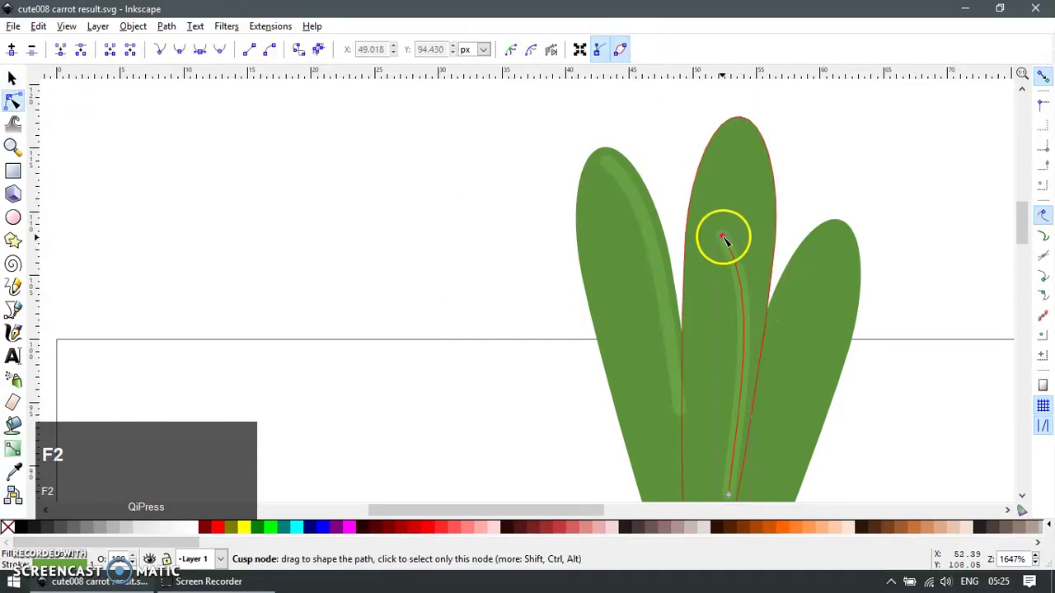
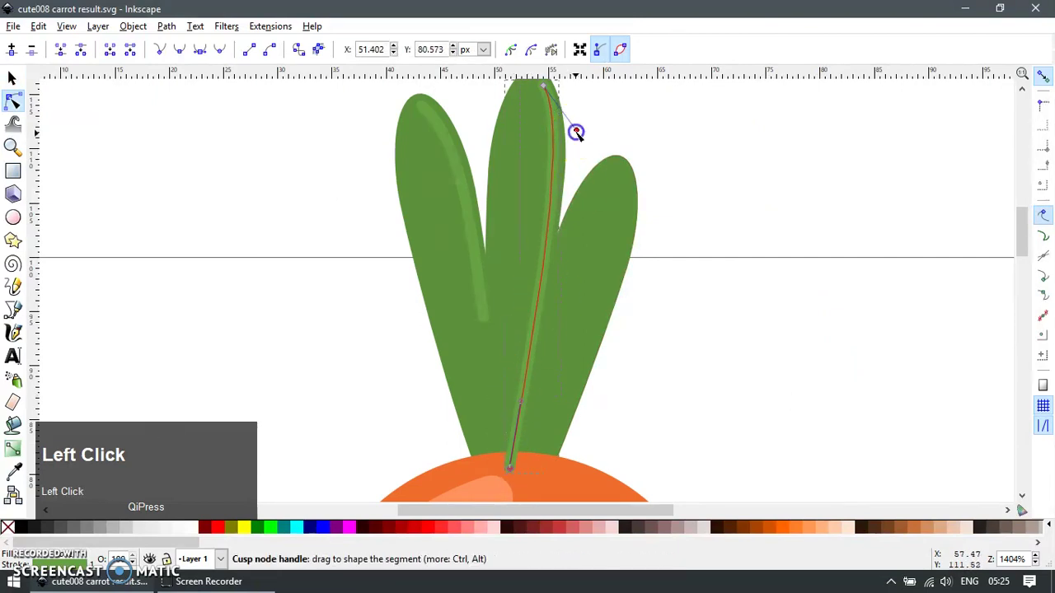
# Copy the middle leaf's highlight onto the right leaf and reshape it
pyautogui.press('F1')
pyautogui.click(472, 198)
pyautogui.press('ctrl+d')
pyautogui.moveTo(609, 272); pyautogui.dragTo(621, 269)
pyautogui.press(']')
pyautogui.press(']')
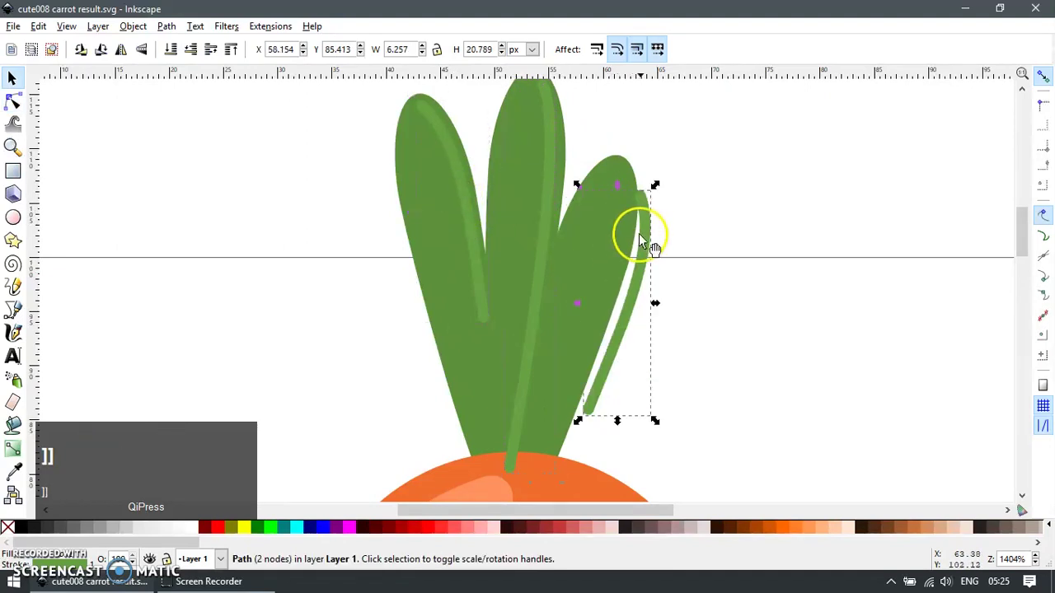
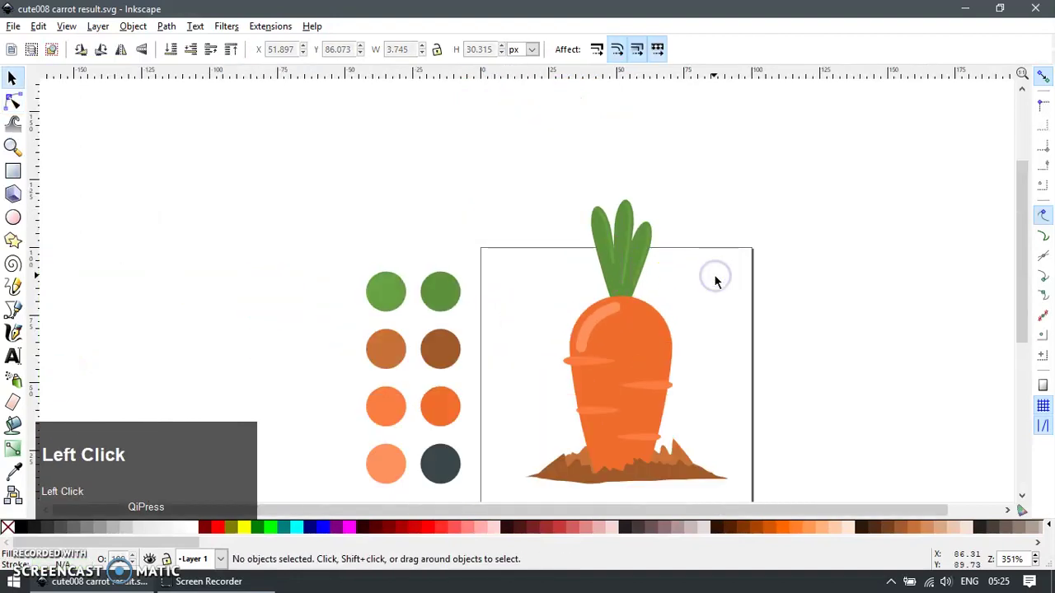
# Delete two nodes to open the rounded shape into an upside-down U arc for the face
pyautogui.scroll(-3)
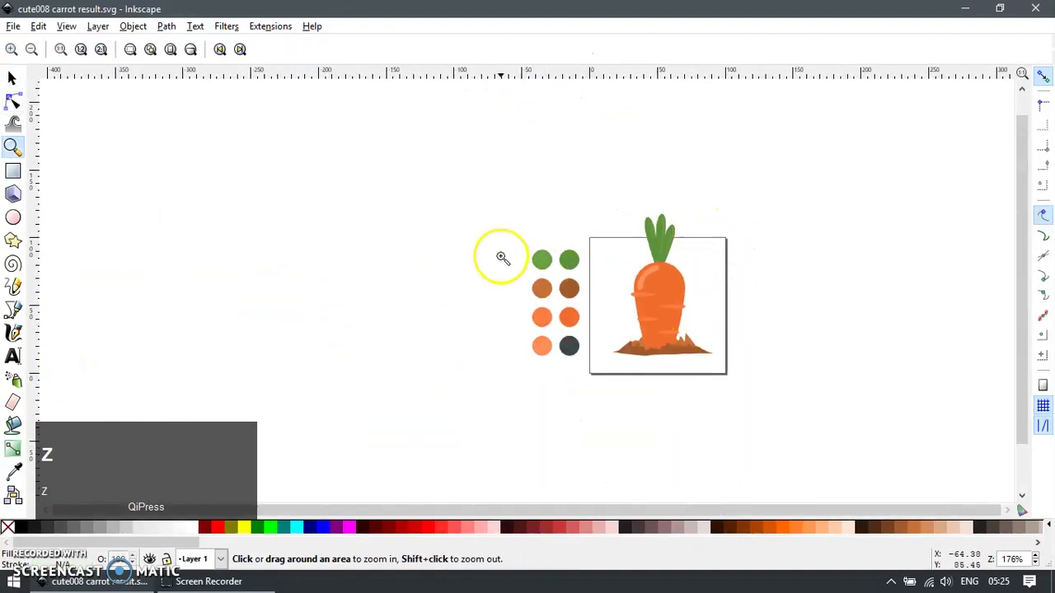
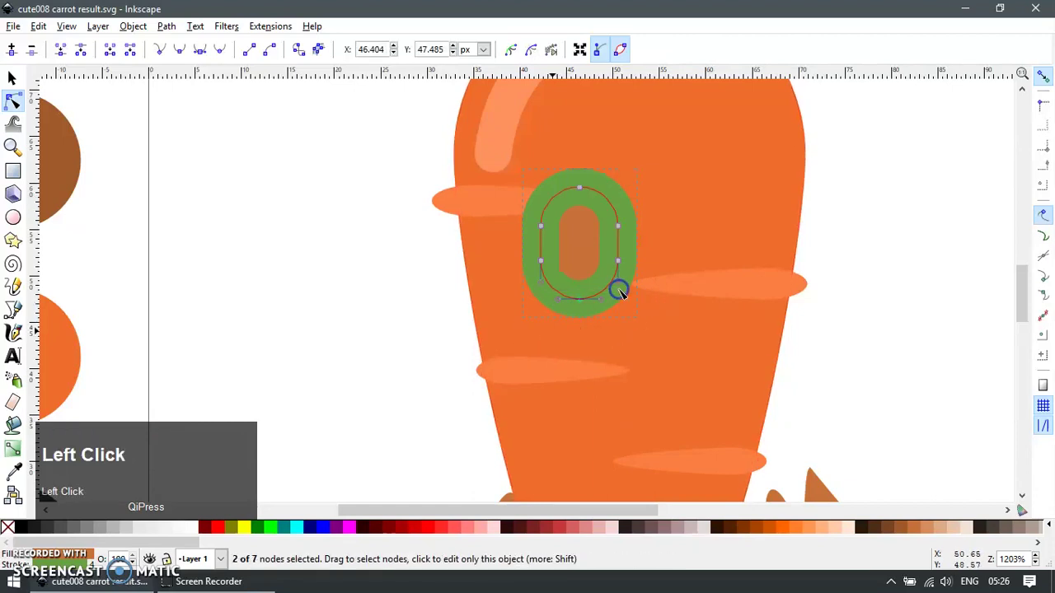
pyautogui.press('Delete')
pyautogui.press('F1')
pyautogui.scroll(-3)
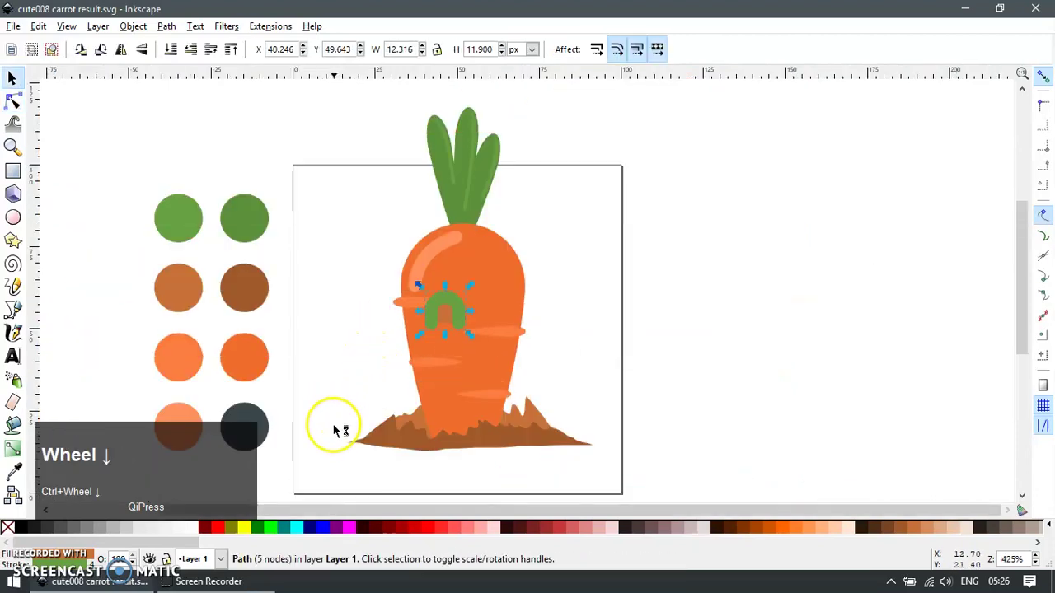
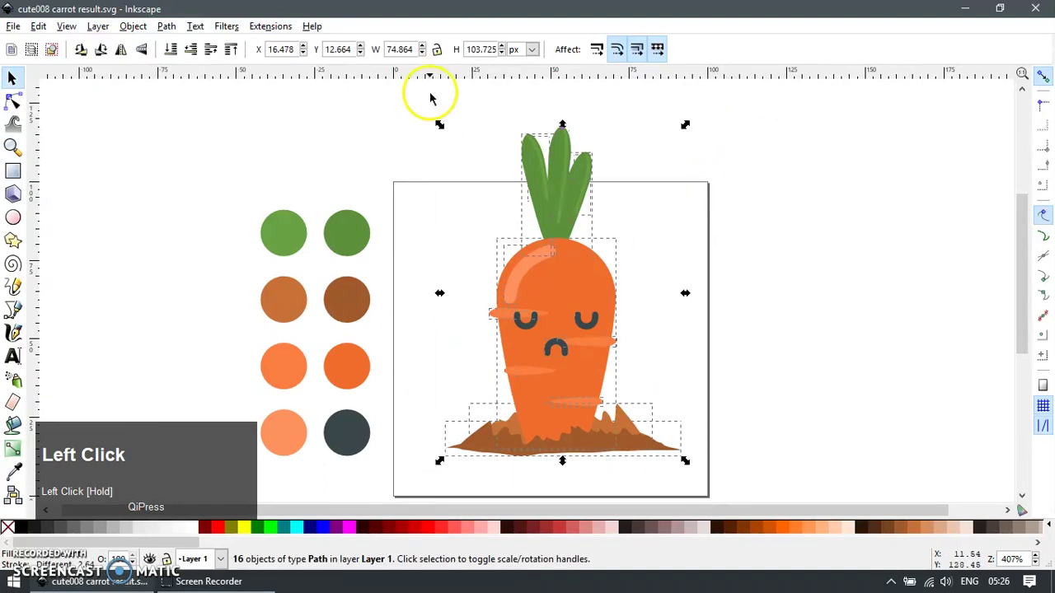
# Set the selected illustration's height to 86 px
pyautogui.press('ctrl+a')
pyautogui.write('86')
pyautogui.press('Return')
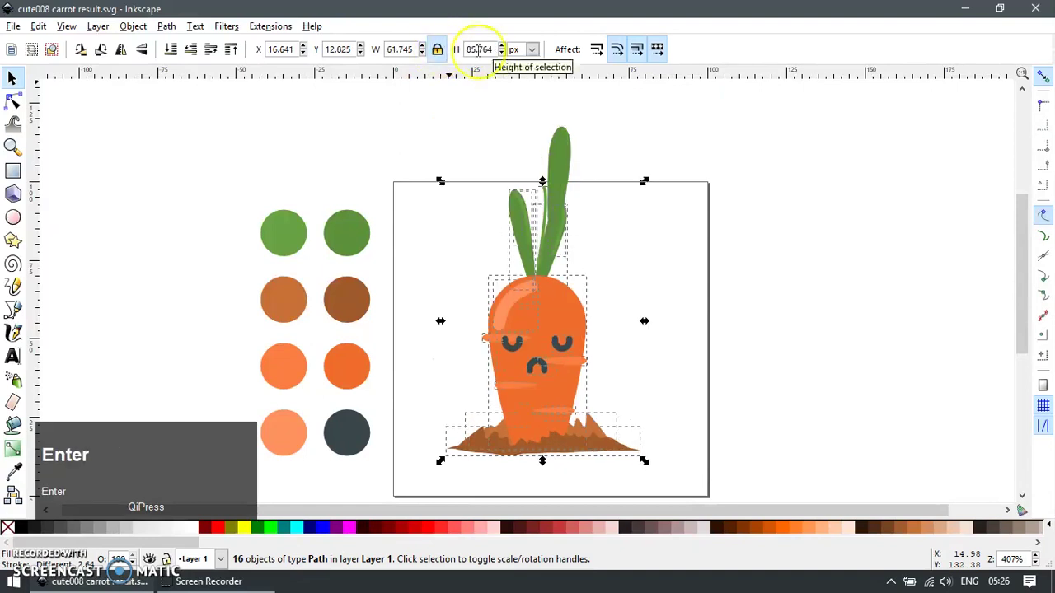
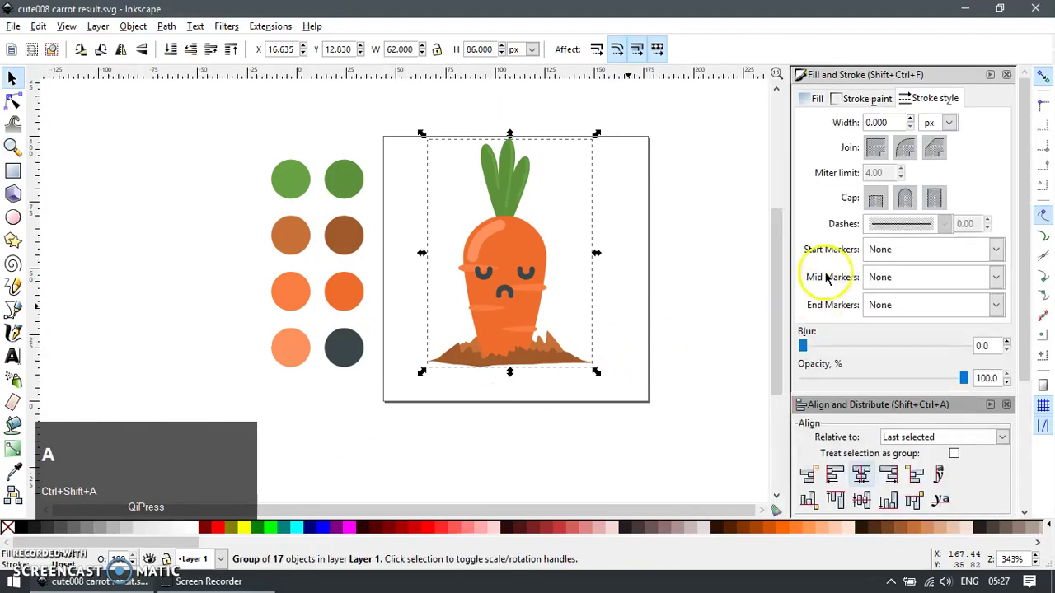
# Centre the grouped carrot on the page and zoom out to view the whole drawing
pyautogui.click(917, 431)
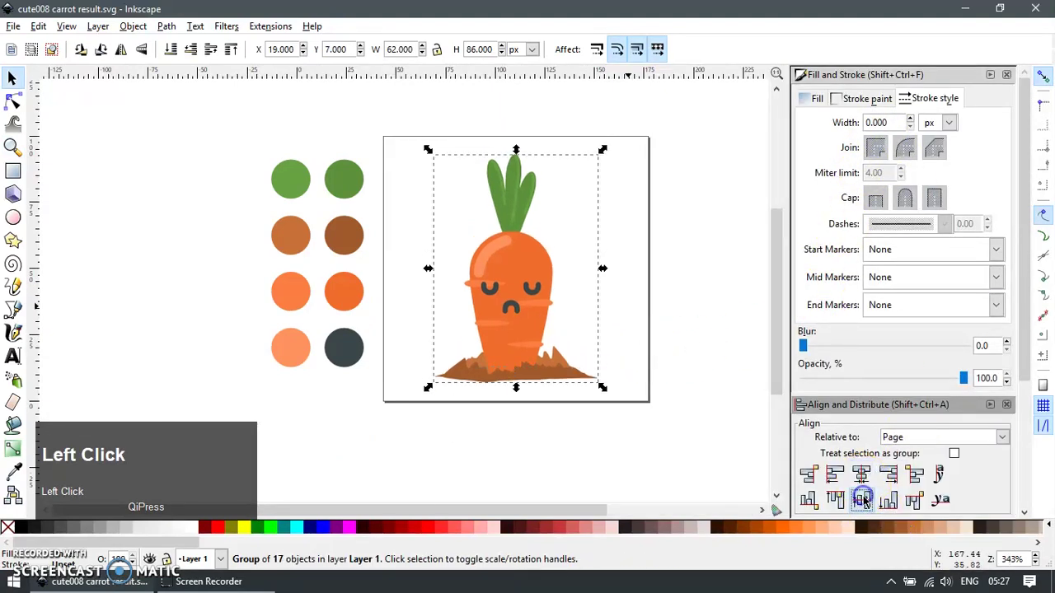
pyautogui.press('F12')
pyautogui.press('Escape')
pyautogui.scroll(-3)
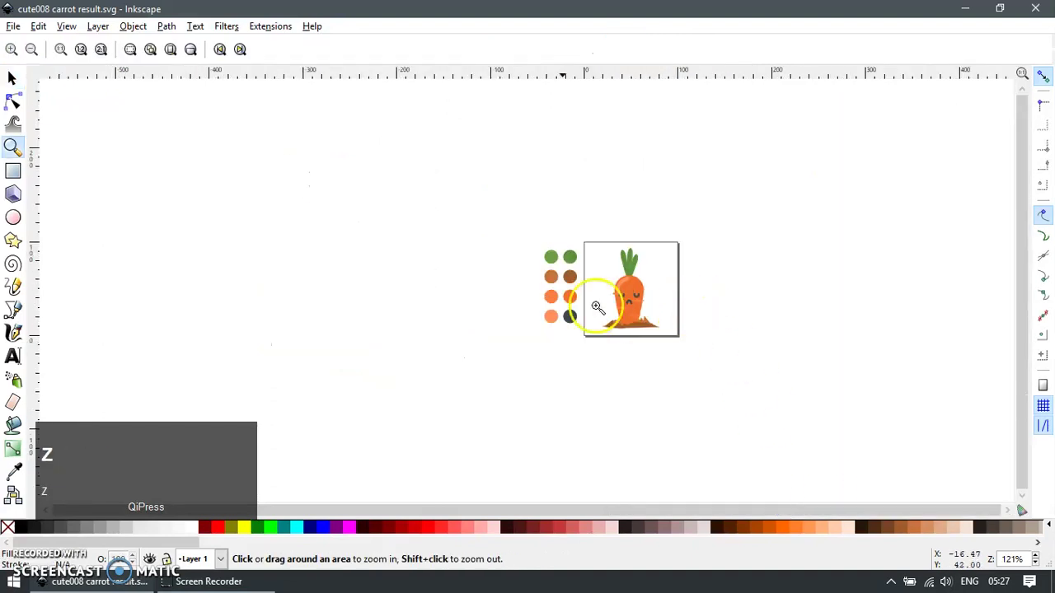